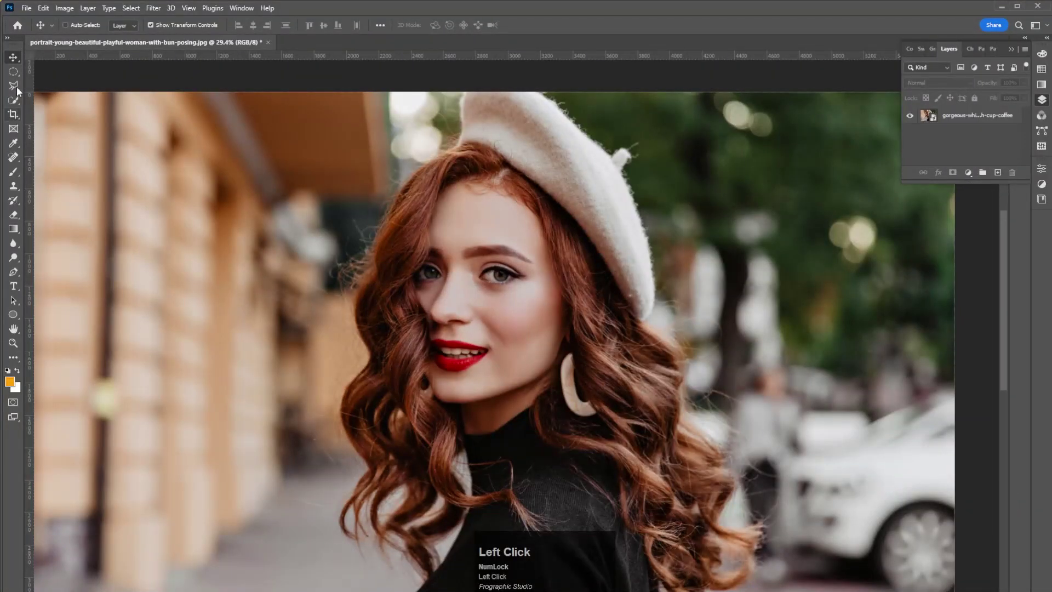
- Select a circle on the cheek with the Elliptical Marquee and fill it with a red Solid Color layer
click(22, 75)
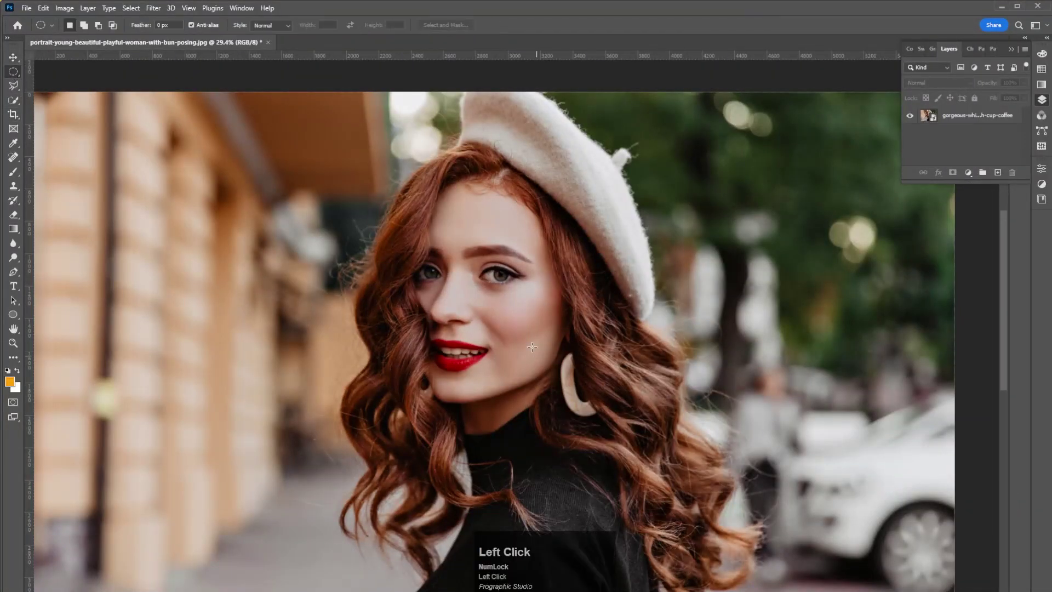
click(499, 309)
drag(500, 310, 972, 179)
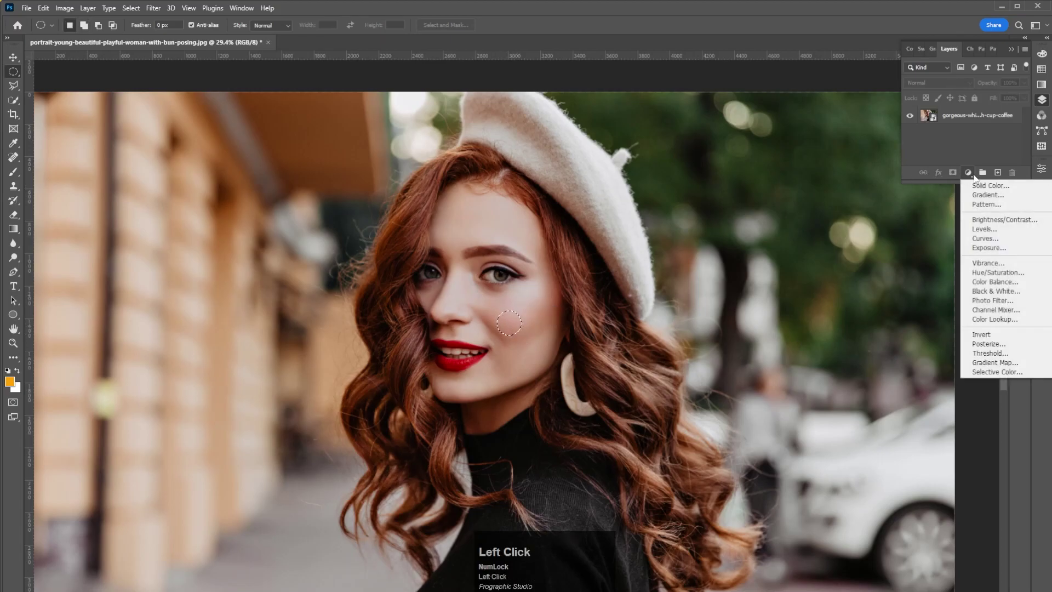
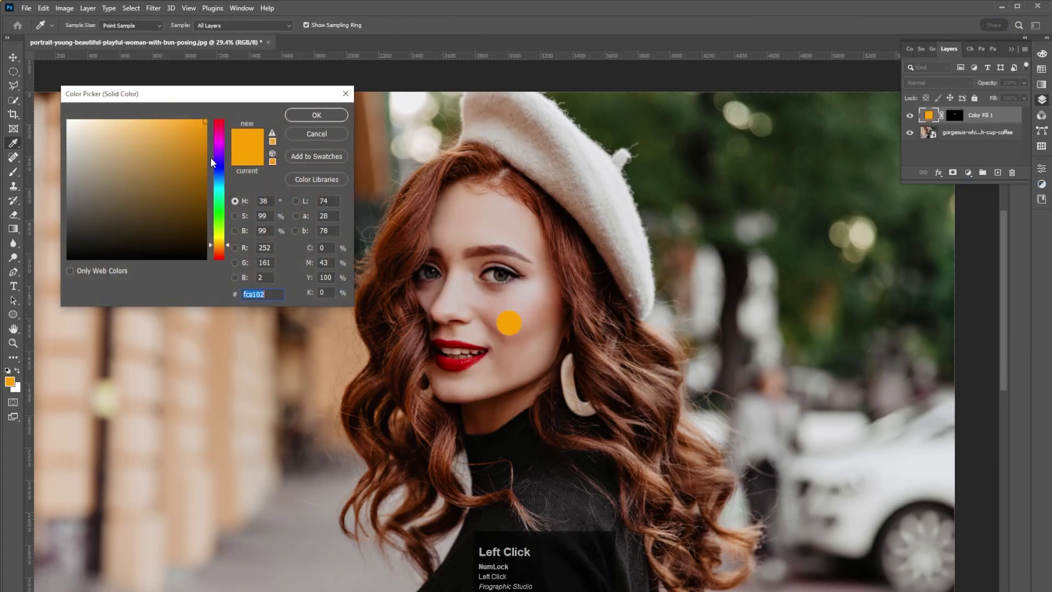
drag(231, 248, 325, 124)
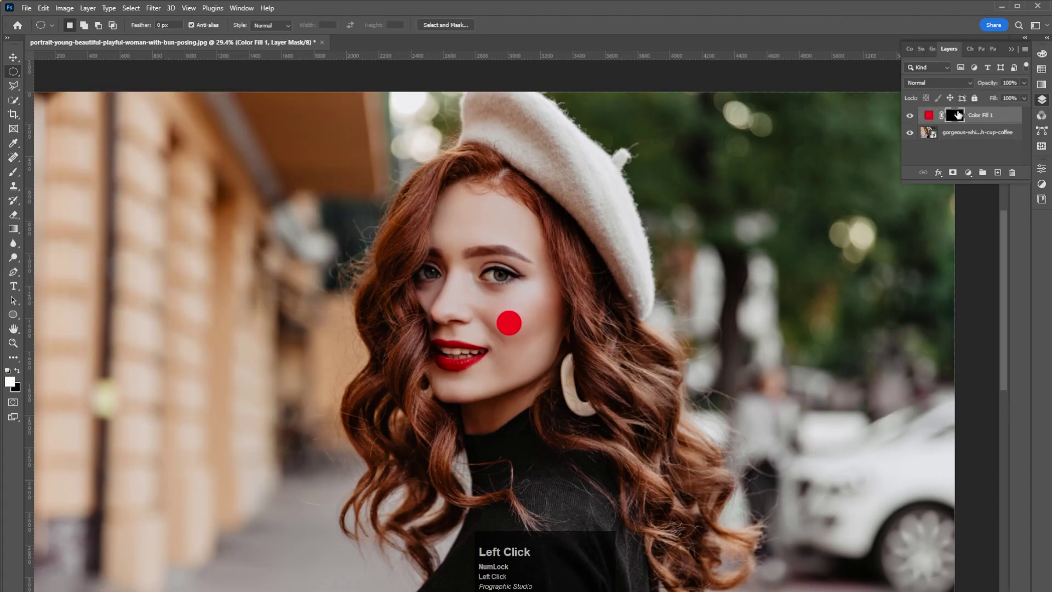
- Feather the Color Fill mask with Gaussian Blur at about 95 px for a soft blush
drag(1045, 169, 980, 279)
drag(979, 278, 1046, 104)
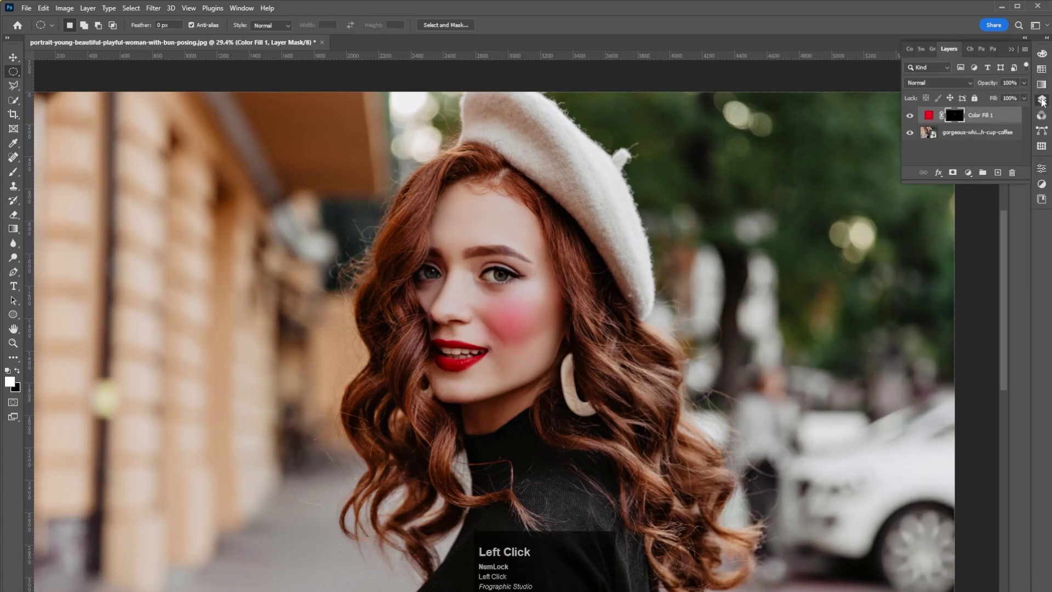
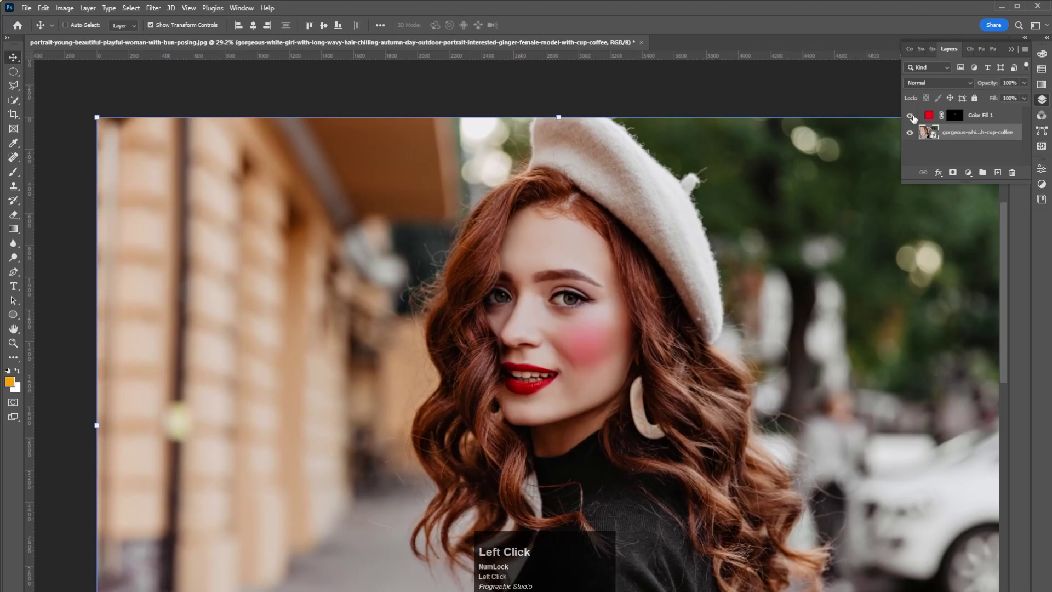
scroll(down, 3)
key(space)
click(666, 251)
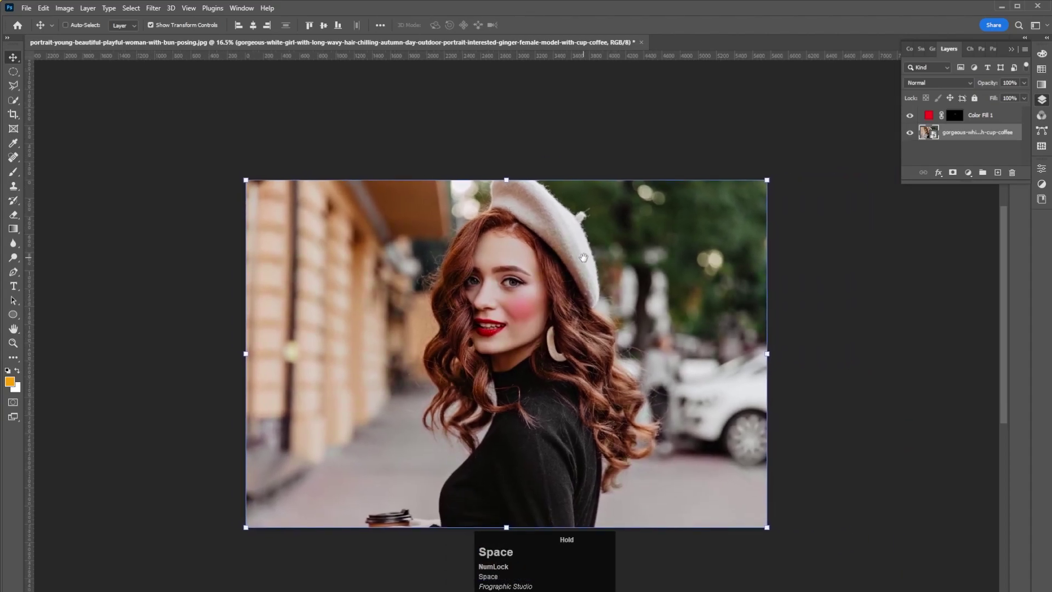